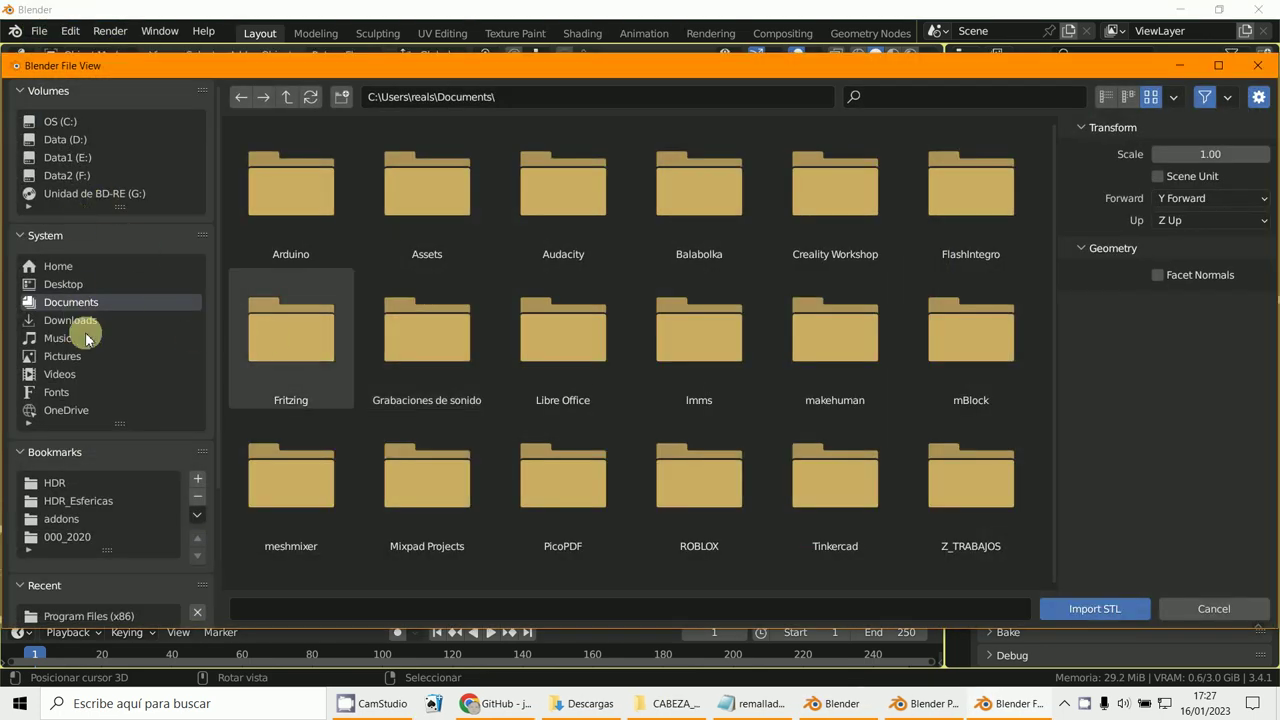
- Import the head sculpt STL into the scene as object 333
left_click(463, 210)
key("KP_1")
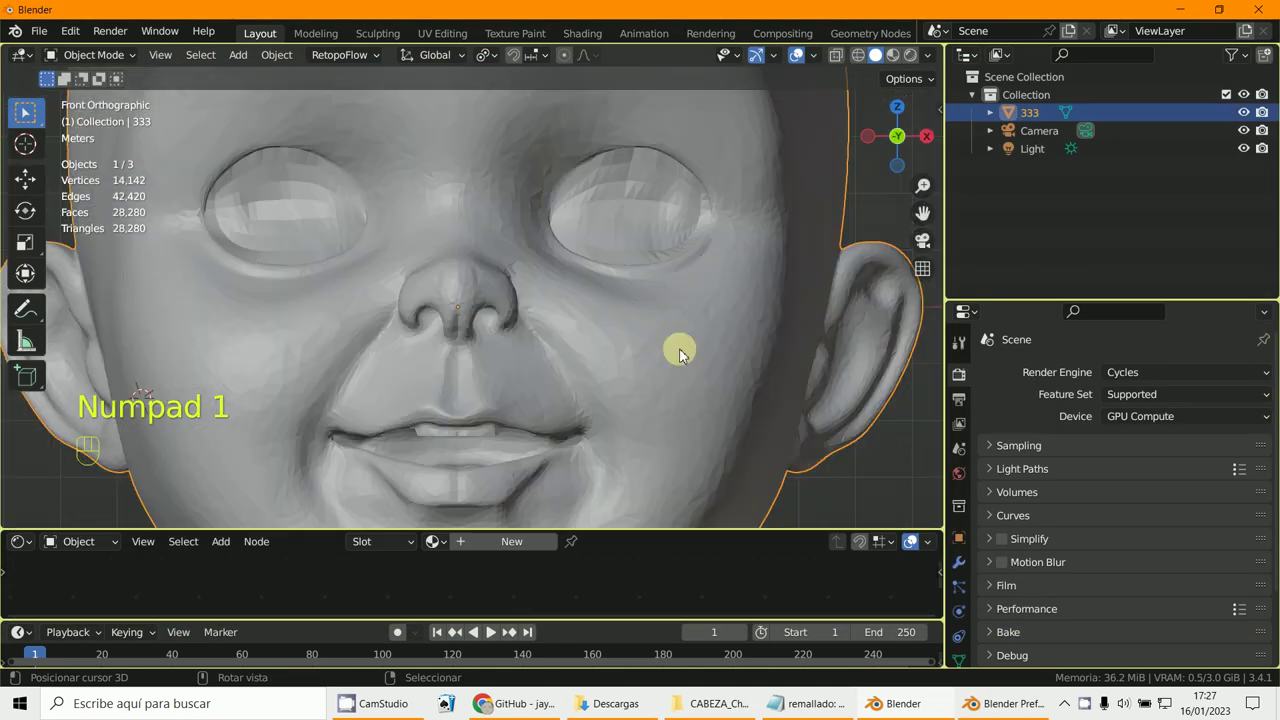
- Frame the head and show the jRemesh sidebar with its Remesh settings
left_click_drag(602, 392, 947, 465)
key("n")
key("n")
left_click(947, 465)
left_click_drag(947, 465, 858, 140)
left_click_drag(858, 140, 970, 592)
- Remesh the head with Instant Meshes at 30000 vertices, producing 333_rm and 333_rm.001
left_click_drag(970, 592, 995, 472)
left_click_drag(995, 472, 1226, 432)
left_click_drag(1226, 432, 884, 138)
left_click_drag(884, 138, 711, 492)
key("KP_0")
left_click_drag(711, 492, 838, 354)
left_click_drag(838, 354, 992, 139)
left_click_drag(992, 139, 1251, 140)
left_click(1251, 140)
left_click_drag(1251, 140, 1251, 123)
left_click(1251, 123)
left_click_drag(1251, 123, 500, 188)
right_click(500, 188)
left_click_drag(505, 188, 122, 64)
left_click_drag(122, 64, 1250, 117)
left_click_drag(1250, 117, 1248, 134)
left_click(1248, 134)
left_click_drag(1248, 134, 96, 53)
left_click_drag(96, 53, 1252, 130)
middle_click(311, 216)
right_click(311, 216)
middle_click(1252, 130)
left_click(1253, 120)
- Enable Intrinsic in the jRemesh settings and remesh again, creating 333_rm.001
left_click_drag(1242, 121, 812, 357)
left_click_drag(812, 357, 1253, 154)
left_click_drag(1253, 154, 1247, 131)
left_click(1247, 131)
left_click_drag(1247, 131, 546, 309)
right_click(546, 309)
- Inspect 333_rm.001's quad topology in Edit Mode
left_click_drag(546, 309, 102, 64)
left_click_drag(102, 64, 1046, 140)
left_click_drag(319, 305, 320, 303)
left_click_drag(1046, 140, 1253, 155)
- Hide 333_rm.001 in the outliner, leaving 333_rm at about 122,000 vertices visible
left_click(1253, 155)
middle_click(1253, 149)
left_click(1253, 141)
middle_click(1253, 141)
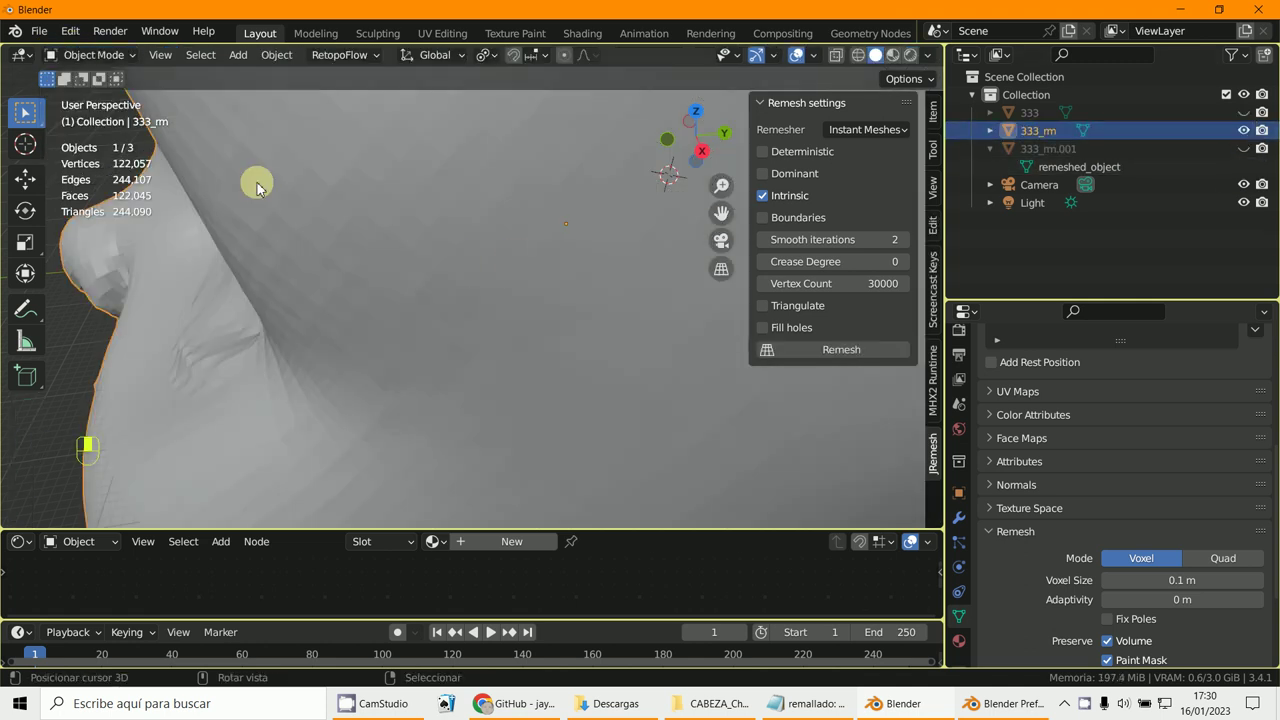